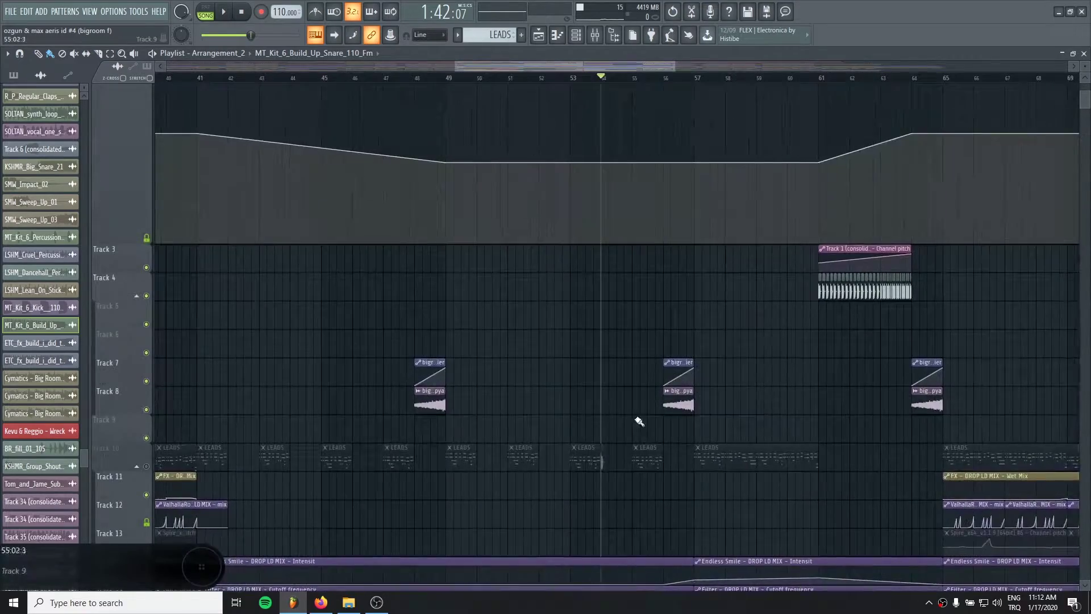
Play the arrangement while enlarging the Tempo automation lane to see its points
{"action": "key", "text": "F1"}
{"action": "left_click_drag", "start_coordinate": [345, 83], "coordinate": [492, 285]}
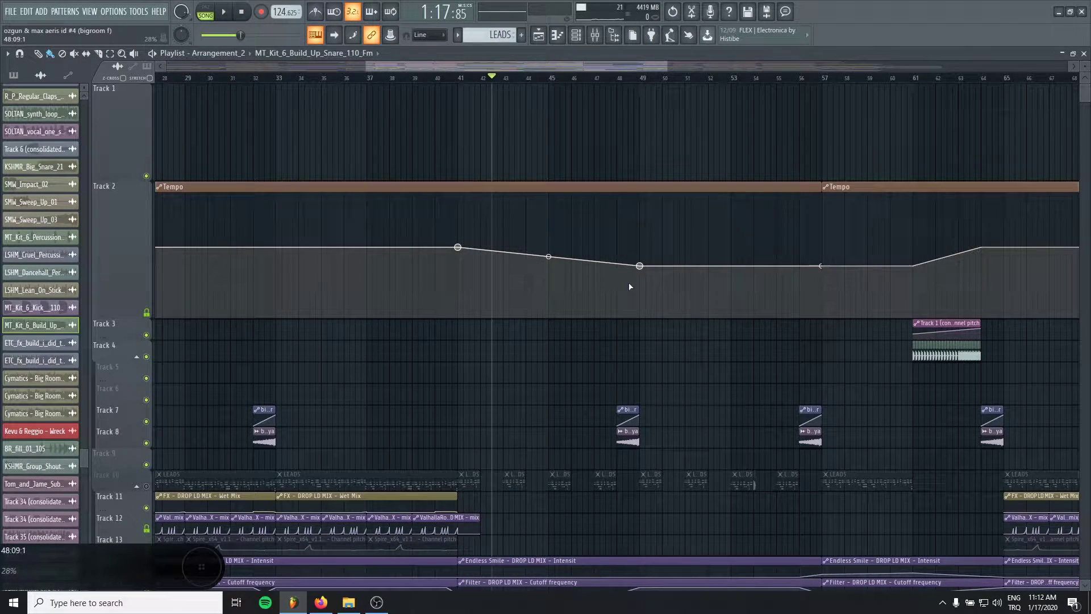
{"action": "key", "text": "F1"}
{"action": "left_click", "coordinate": [386, 37]}
{"action": "key", "text": "F1"}
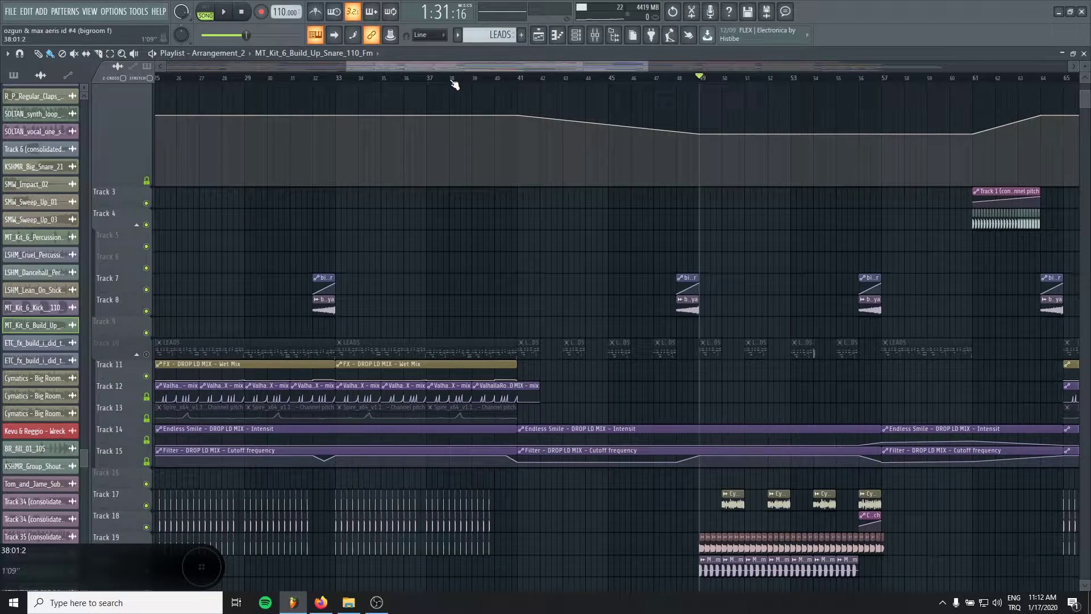
Move the song position back to bar 41 before the tempo drop
{"action": "left_click", "coordinate": [160, 375]}
{"action": "left_click", "coordinate": [151, 365]}
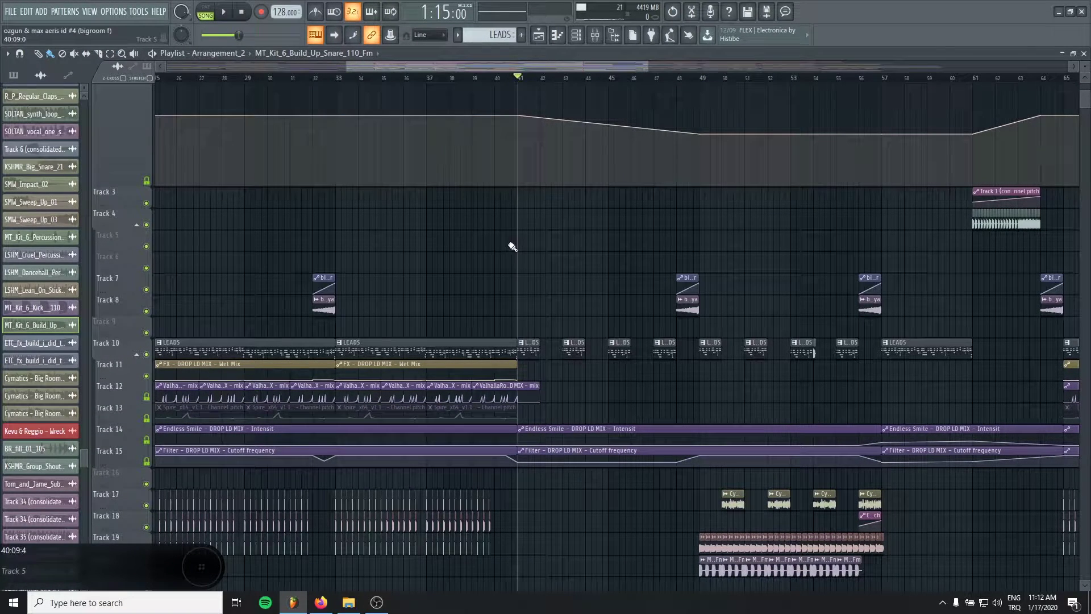
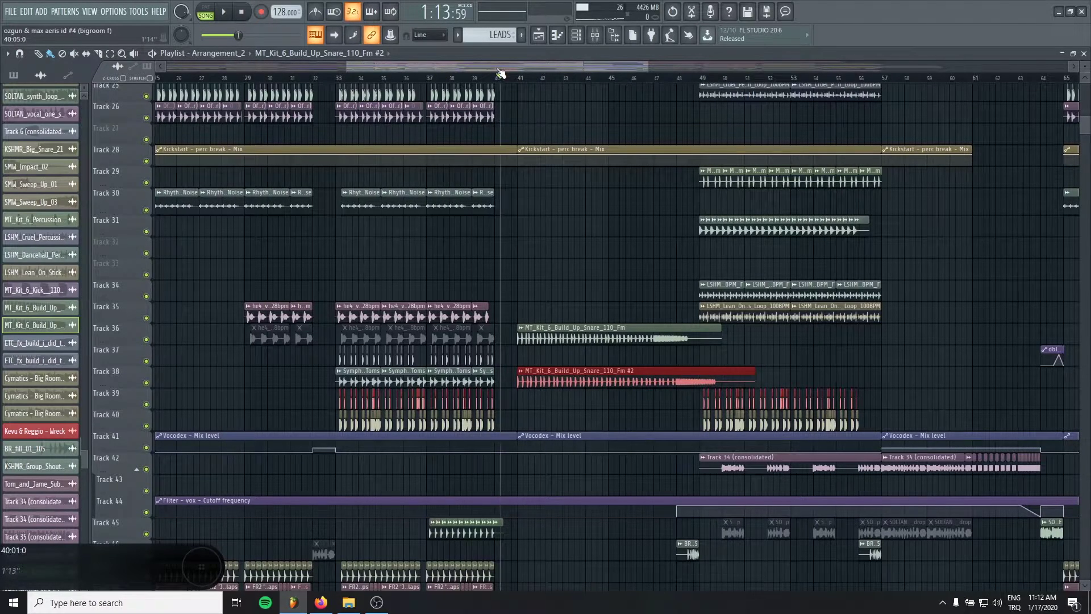
Solo Track 38 so only its toms and the snare #2 clip are audible
{"action": "left_click", "coordinate": [158, 425]}
{"action": "left_click", "coordinate": [151, 387]}
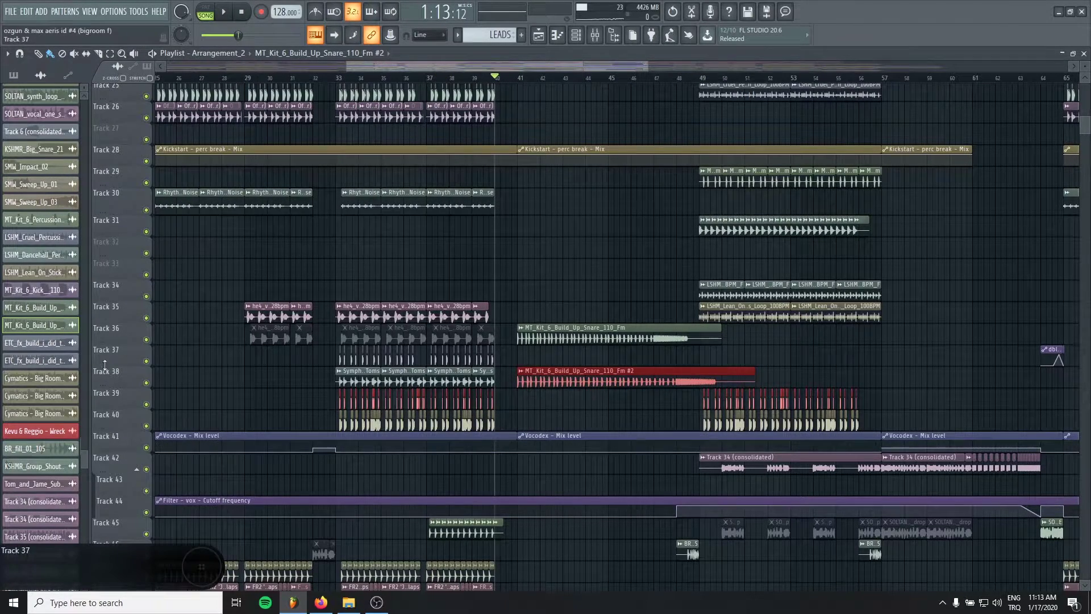
{"action": "left_click", "coordinate": [149, 398]}
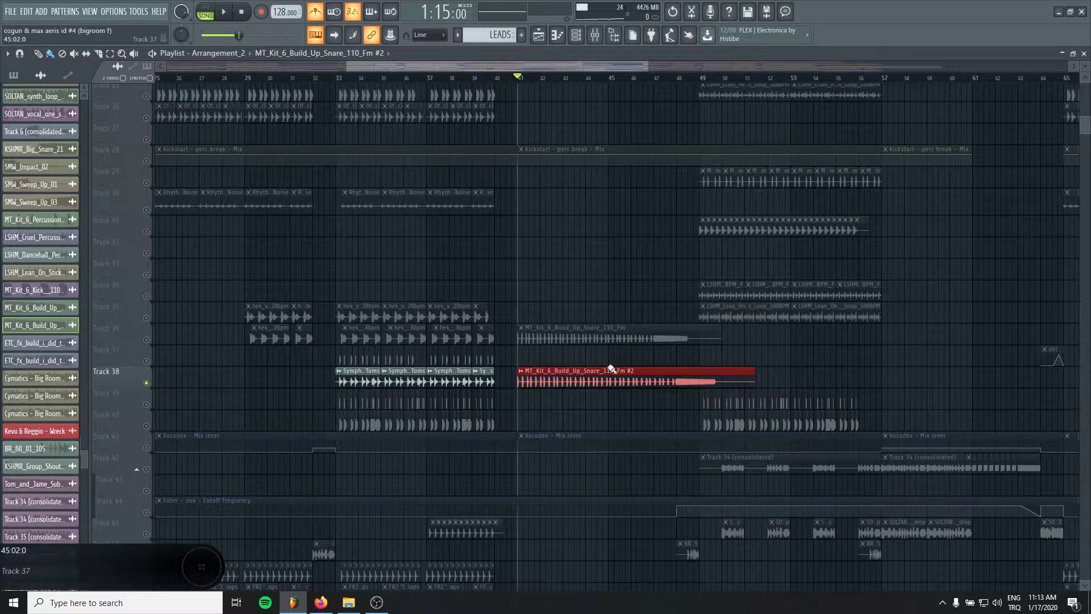
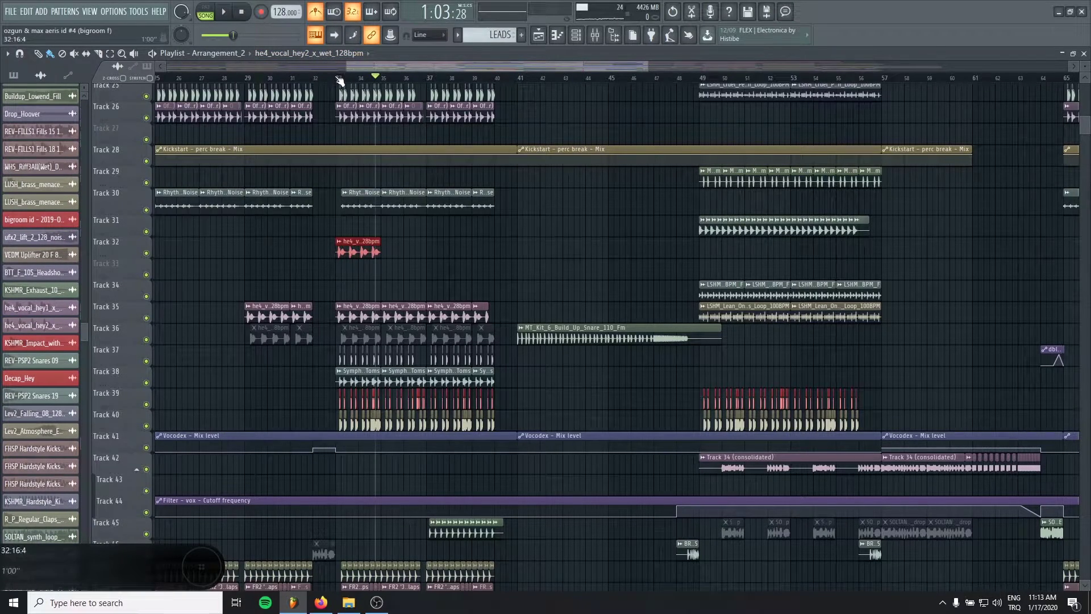
Solo Track 32 and play back the red he4 vocal hey clip at bar 33
{"action": "left_click", "coordinate": [158, 261]}
{"action": "left_click", "coordinate": [158, 254]}
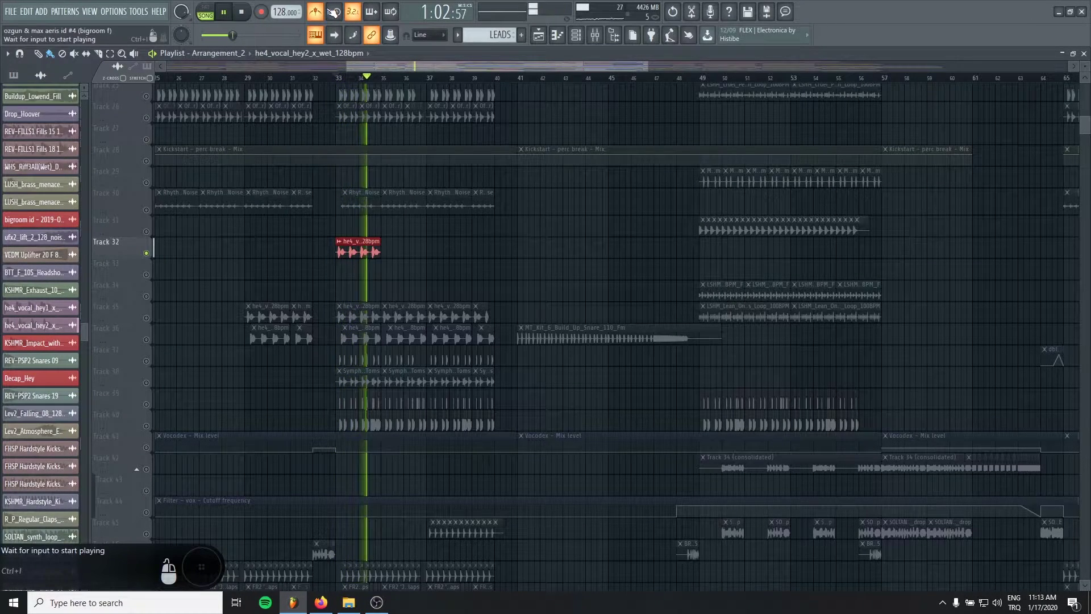